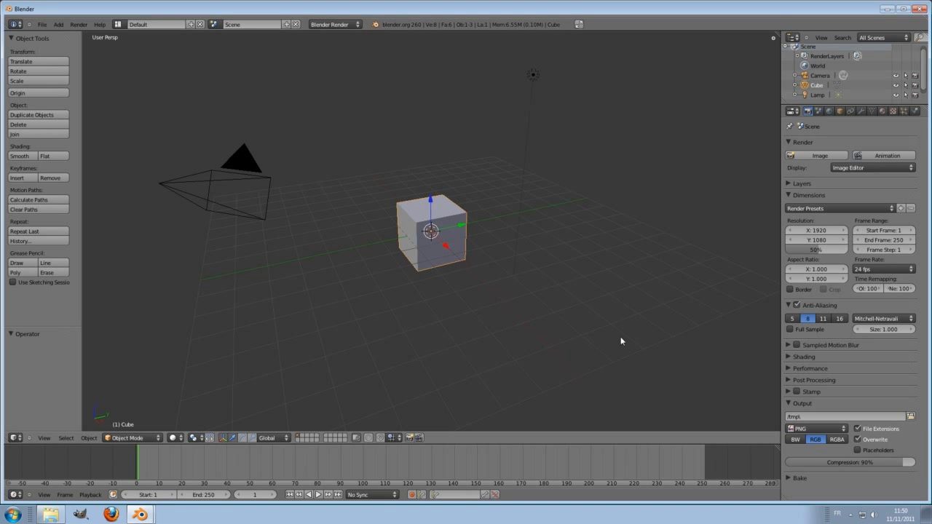
Step: Add a mesh plane and scale it up about 6.5 times into a wide floor under the cube
scroll("up", 3)
key("shift+a")
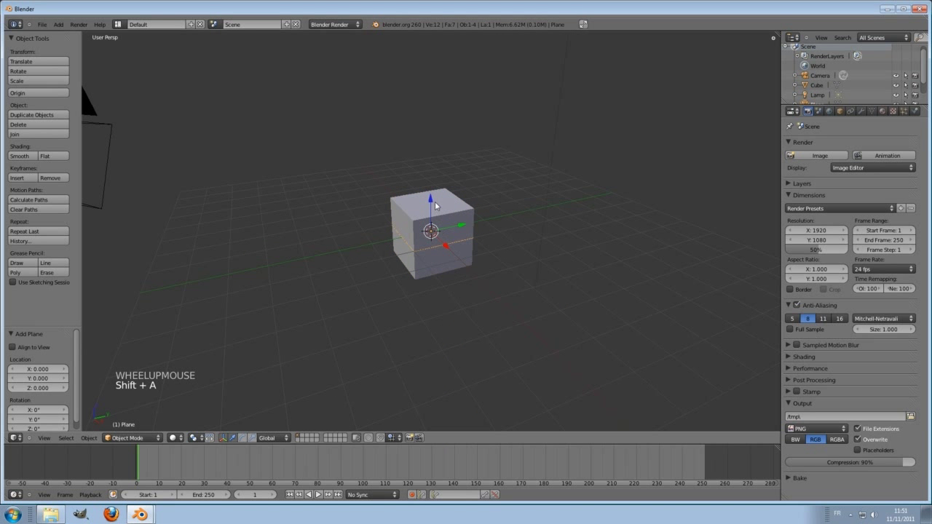
left_click(435, 202)
key("s")
left_click(690, 333)
key("s")
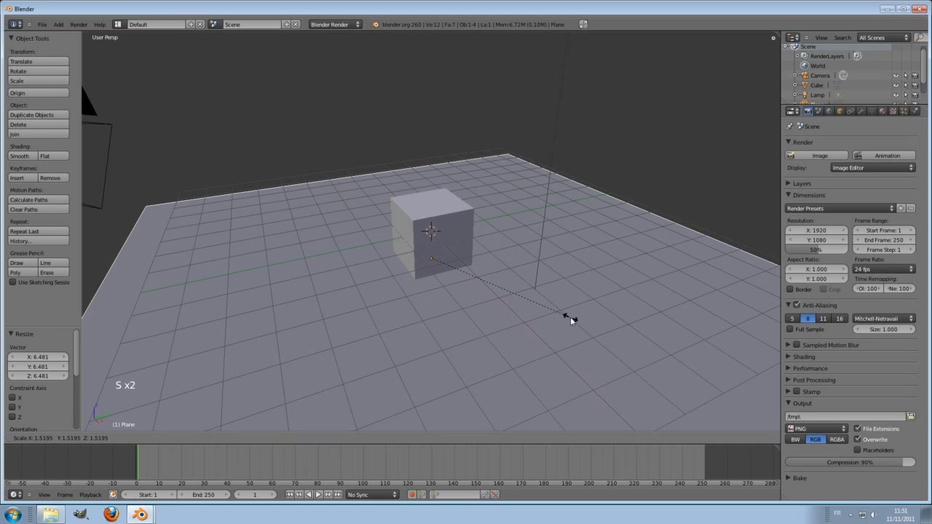
left_click(431, 302)
Step: Give the cube an Array modifier and start setting its Relative Offset X spacing to 1.02
middle_click(430, 301)
right_click(437, 219)
left_click(862, 110)
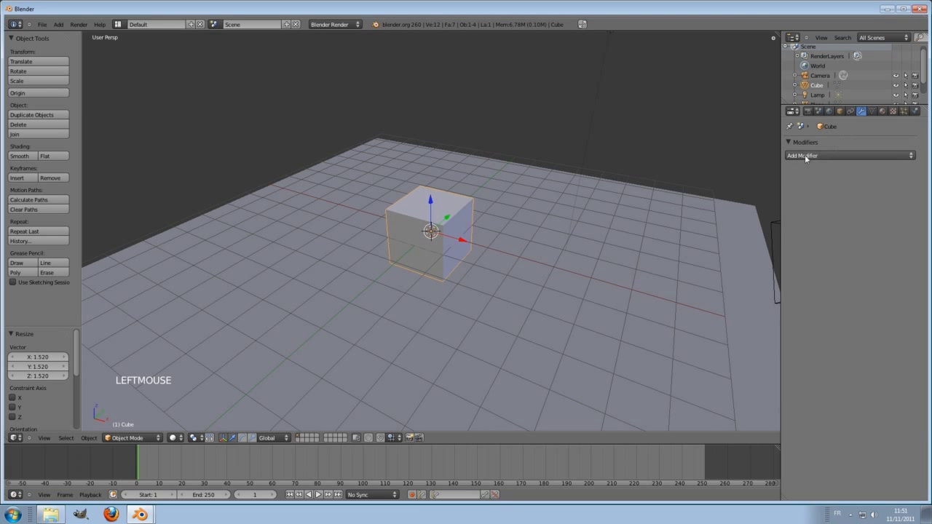
left_click(804, 155)
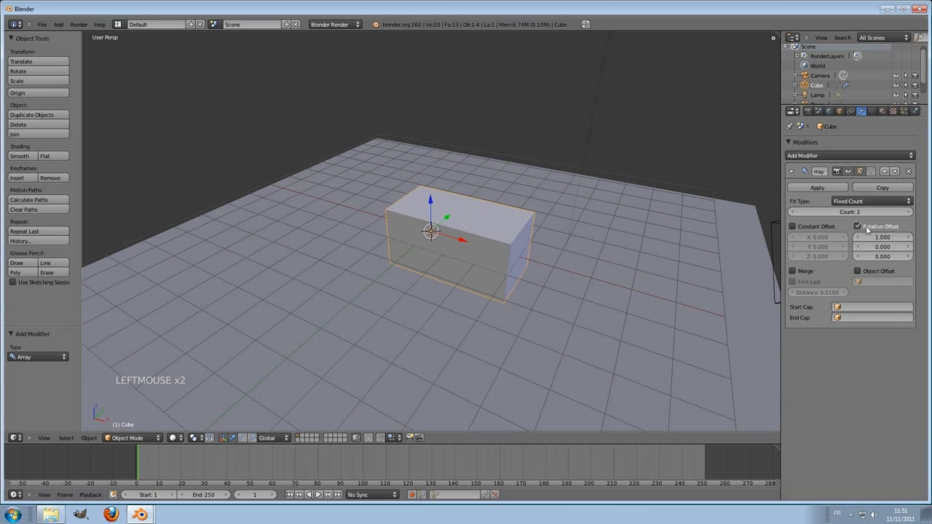
left_click(879, 239)
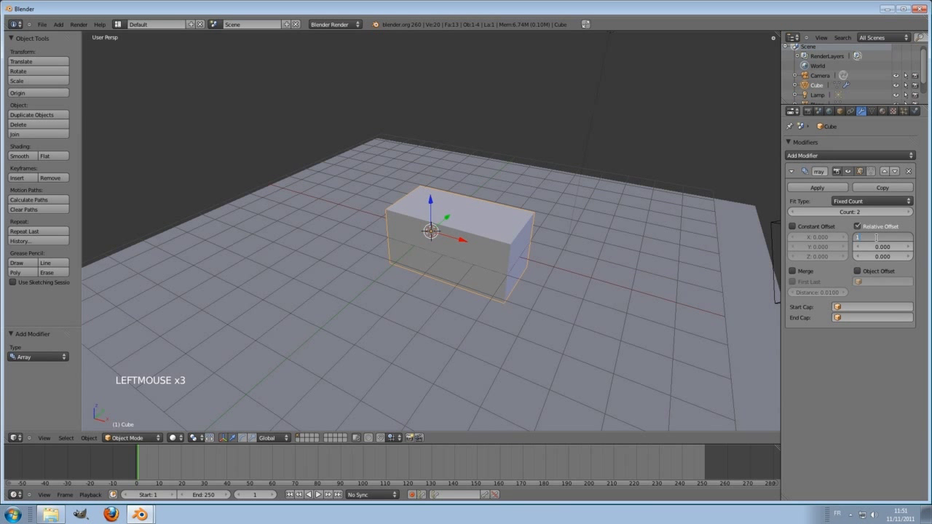
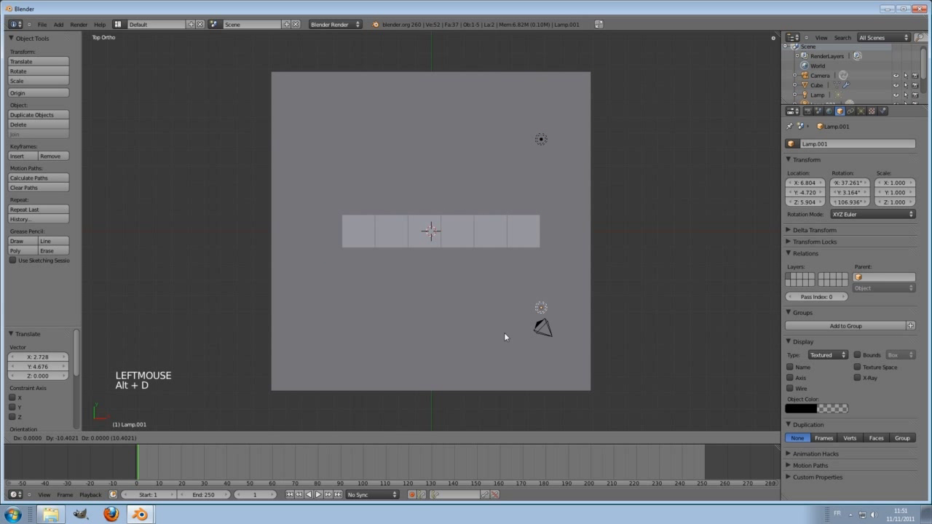
Step: Place linked Alt+D copies of the lamp at the corners around the cube row
key("alt+d")
left_click(283, 358)
key("alt+d")
left_click(278, 158)
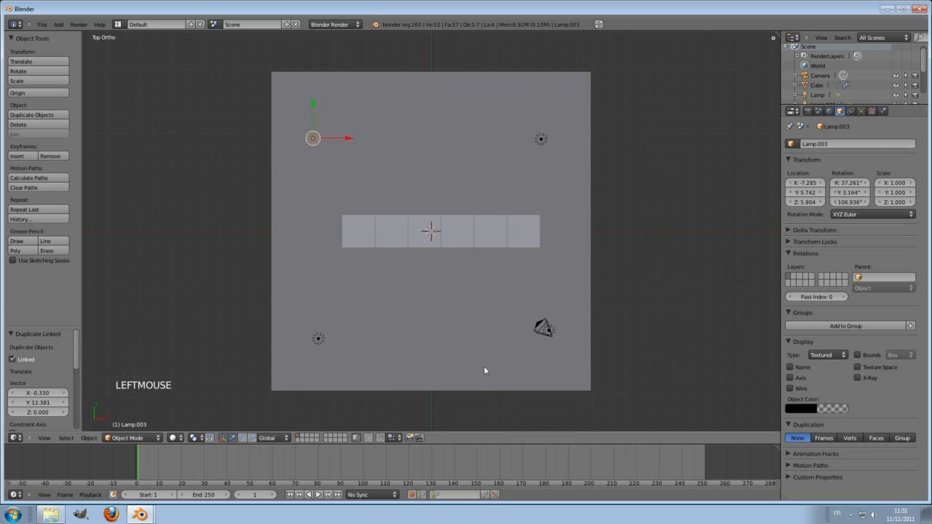
middle_click(488, 404)
key("KP_5")
middle_click(545, 286)
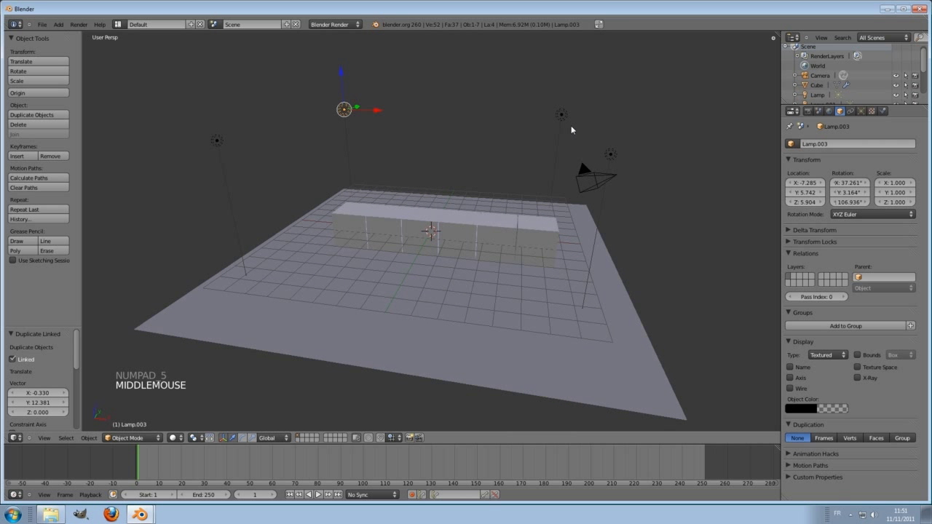
Step: Set the original lamp's Energy to 0.2 so all linked lamps dim together
right_click(569, 112)
left_click(866, 111)
double_click(828, 278)
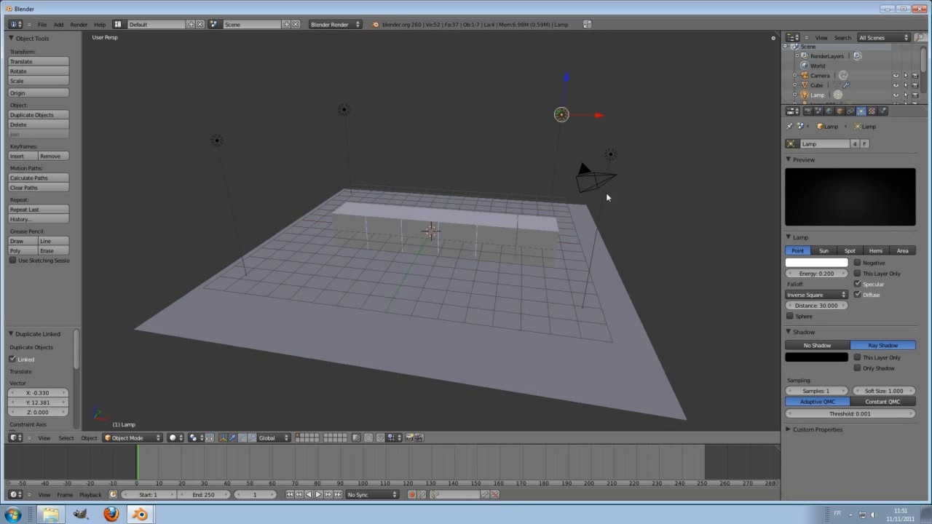
middle_click(527, 237)
Step: Align the camera to the current view of the cube row and do a test render
scroll("up", 3)
middle_click(587, 250)
middle_click(578, 252)
left_click(45, 438)
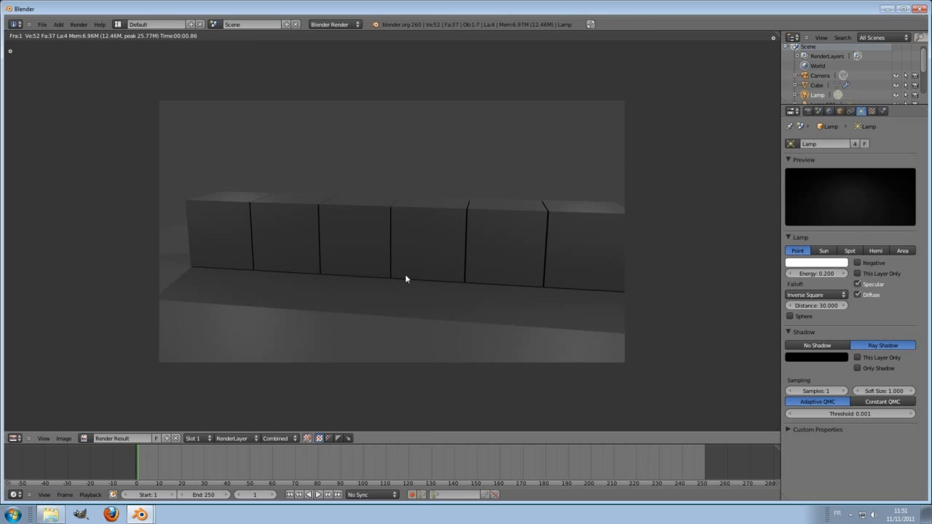
key("Escape")
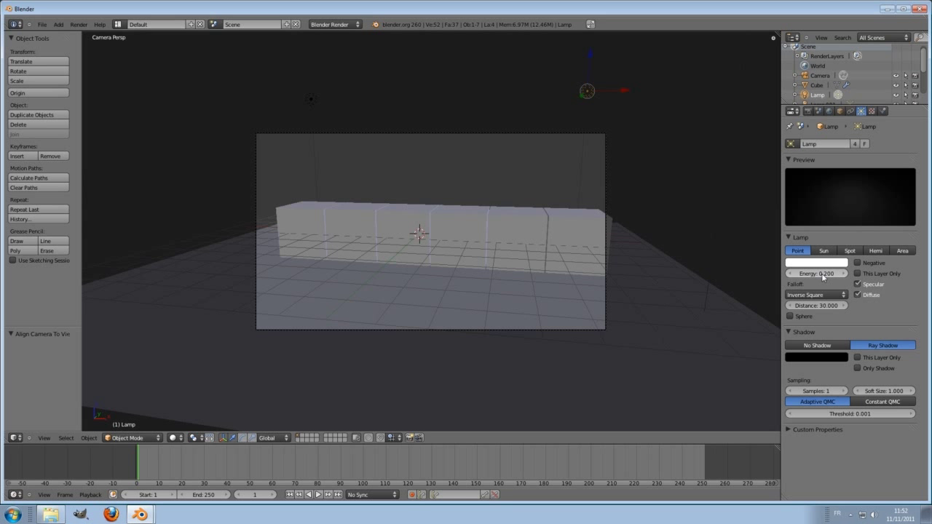
Step: Raise the lamp Energy to 0.400
left_click(823, 276)
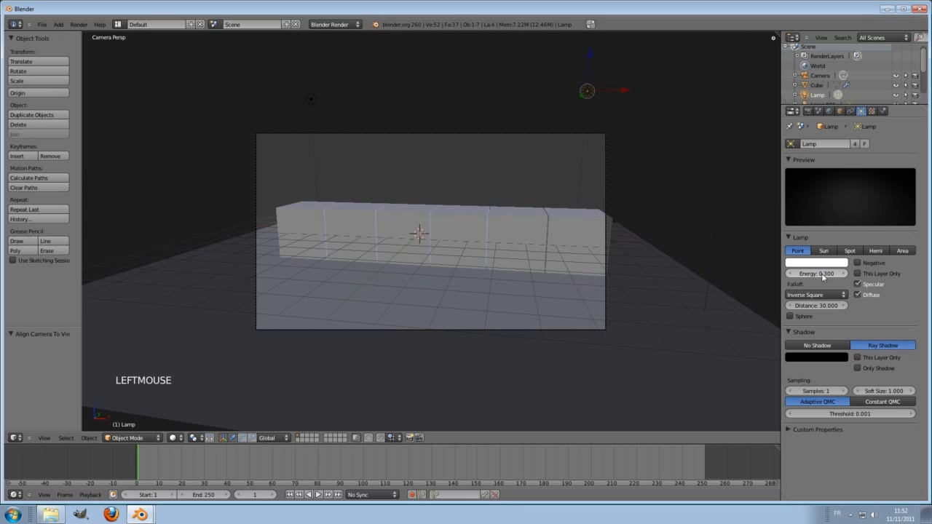
left_click(846, 259)
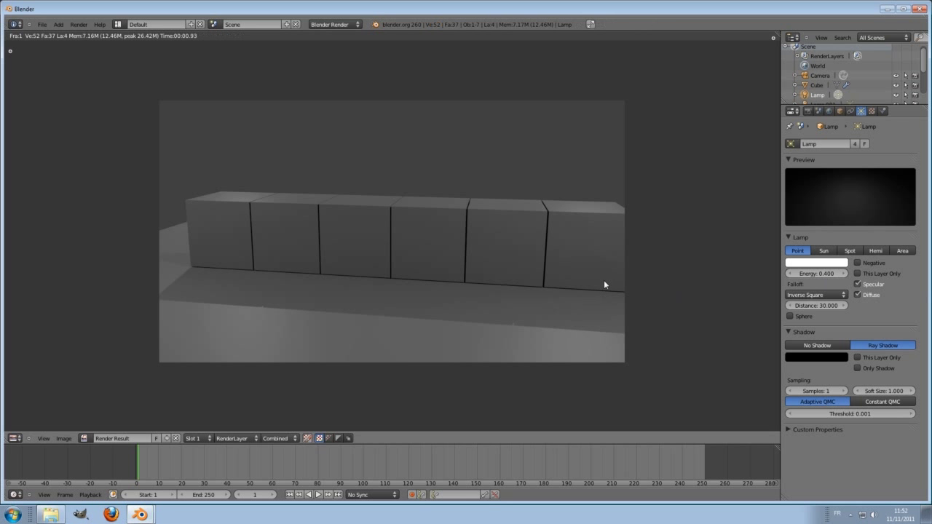
key("Escape")
Step: Duplicate the cube row, stack the copy on top and remove its Array modifier
right_click(584, 329)
key("g")
left_click(541, 260)
key("g")
left_click(511, 273)
middle_click(453, 236)
scroll("up", 3)
right_click(463, 249)
scroll("up", 3)
key("shift+d")
left_click(442, 216)
left_click(865, 110)
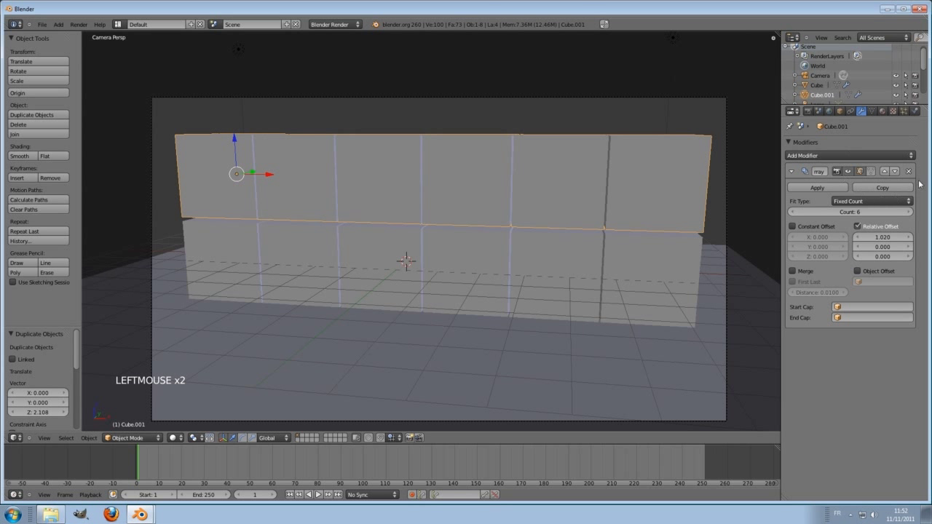
left_click(909, 173)
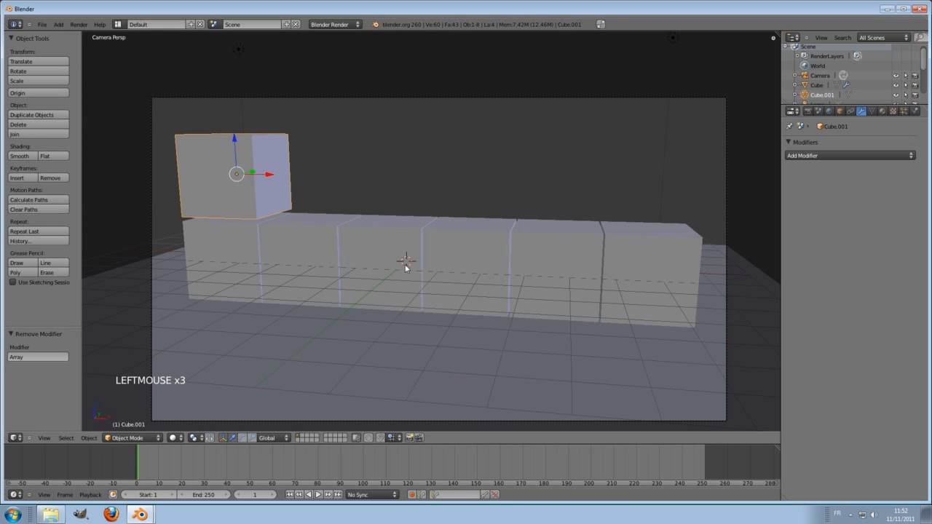
Step: In Edit Mode shrink the cube to about a third and duplicate it further along the row
key("Tab")
key("s")
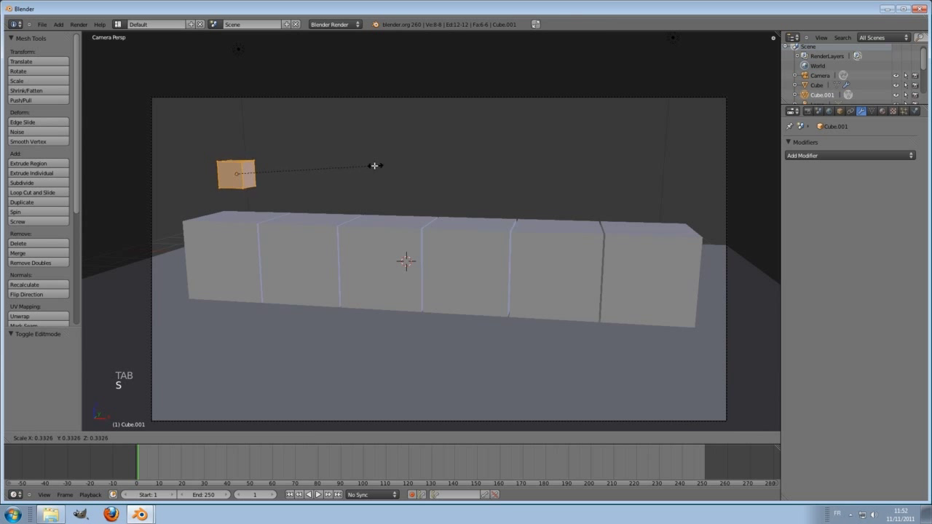
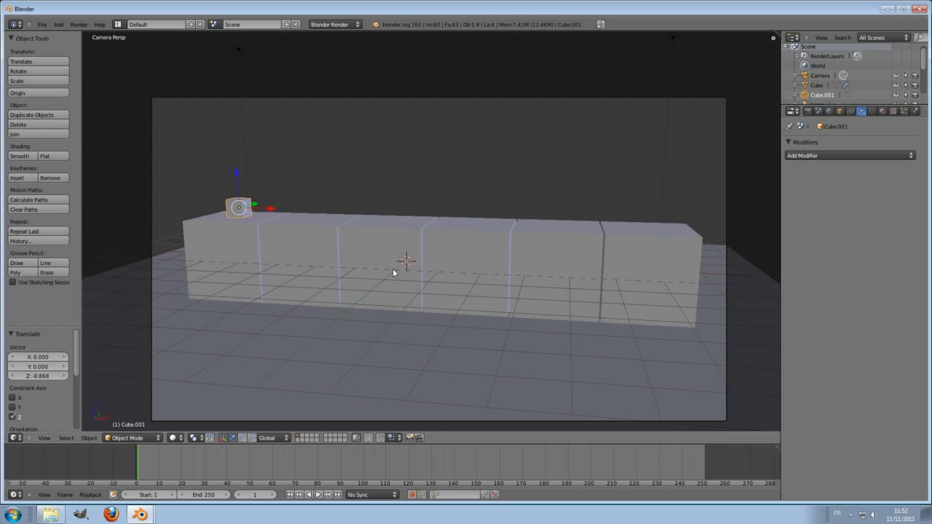
key("Tab")
key("shift+d")
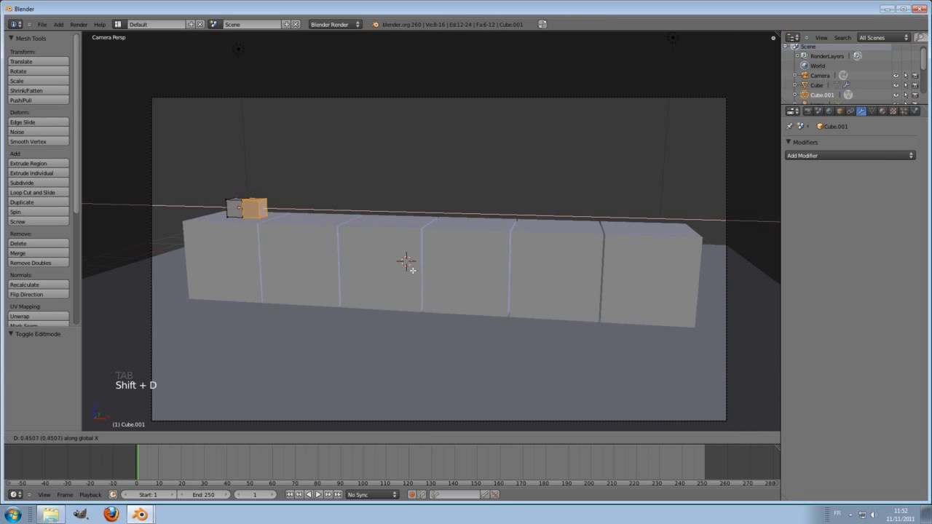
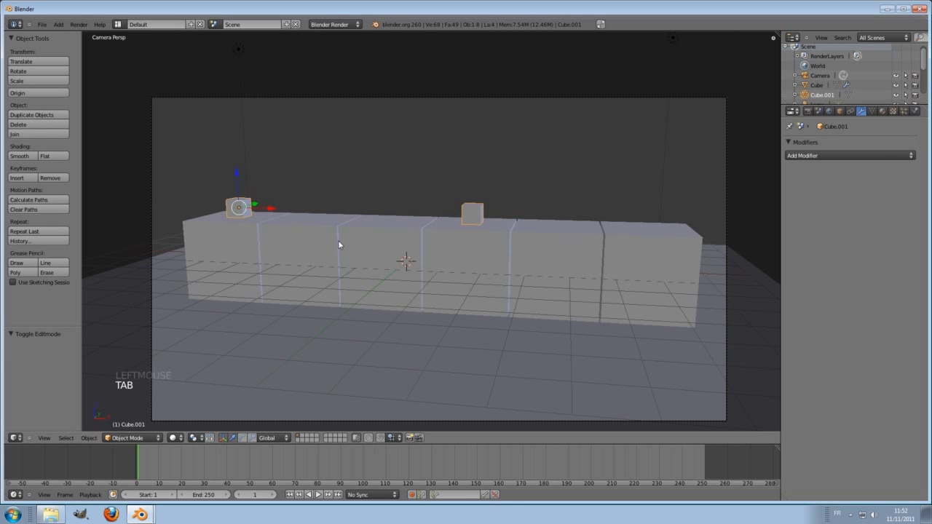
Step: Create a new material for the small cubes and name it light
left_click(883, 110)
left_click(916, 155)
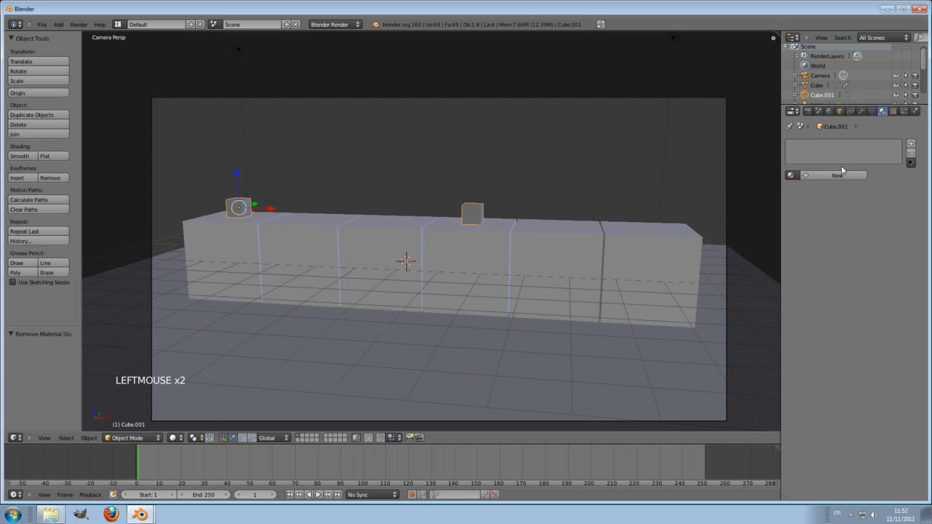
left_click(832, 173)
left_click(830, 177)
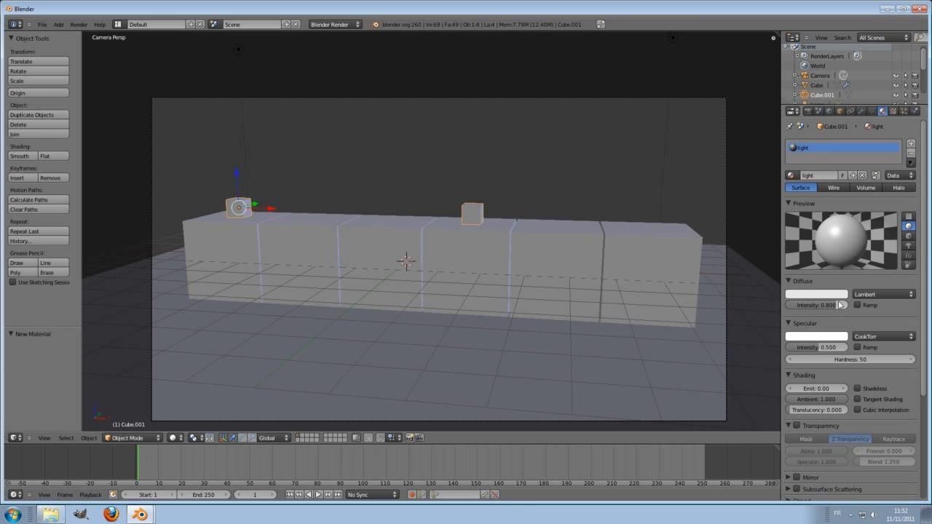
Step: Collapse Diffuse and Specular and raise Emit to 2 so the cubes glow white
left_click(851, 308)
left_click(826, 348)
left_click(877, 361)
left_click(791, 281)
left_click(791, 293)
left_click(813, 320)
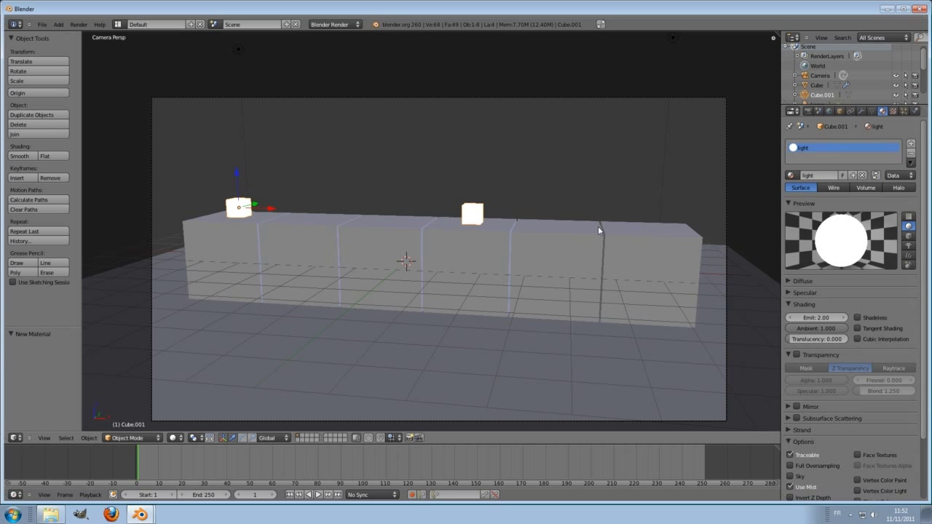
Step: With the right small cube selected in Edit Mode, copy the material as 'light blue' and assign it
scroll("up", 3)
key("Tab")
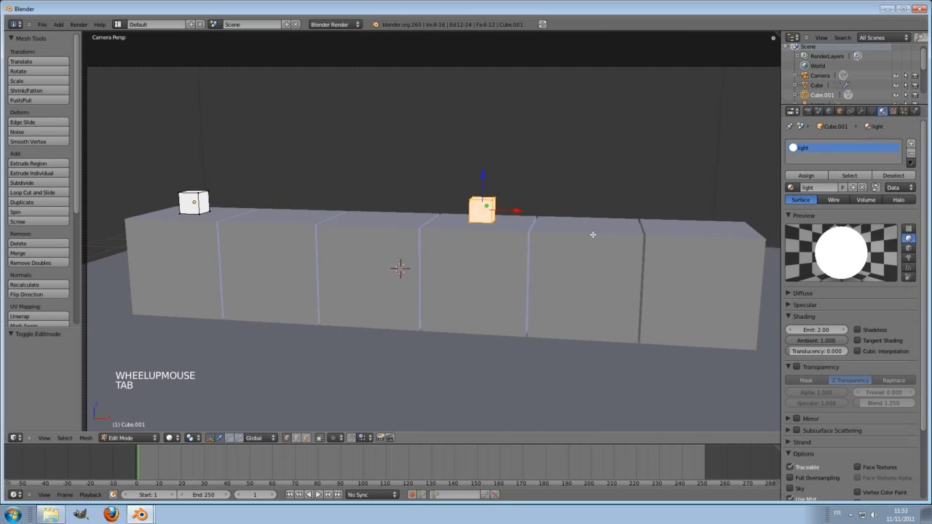
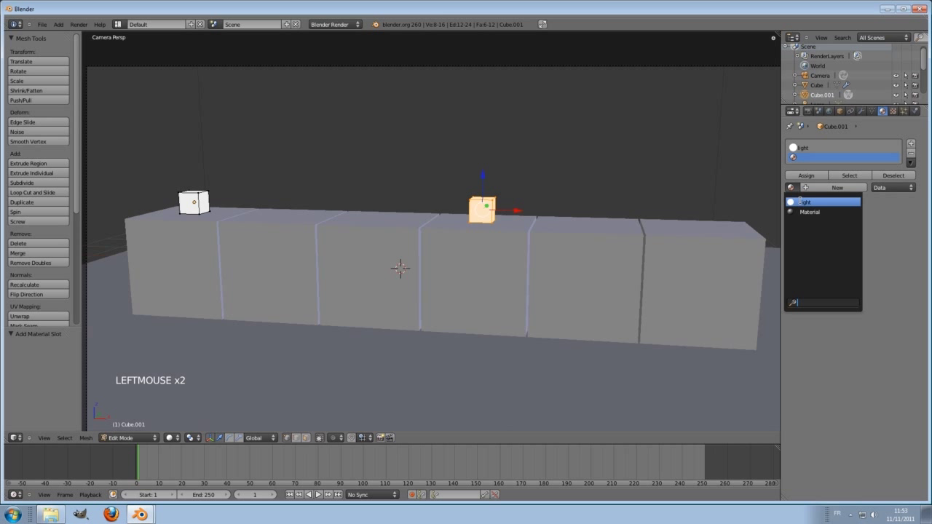
left_click(835, 189)
left_click(794, 154)
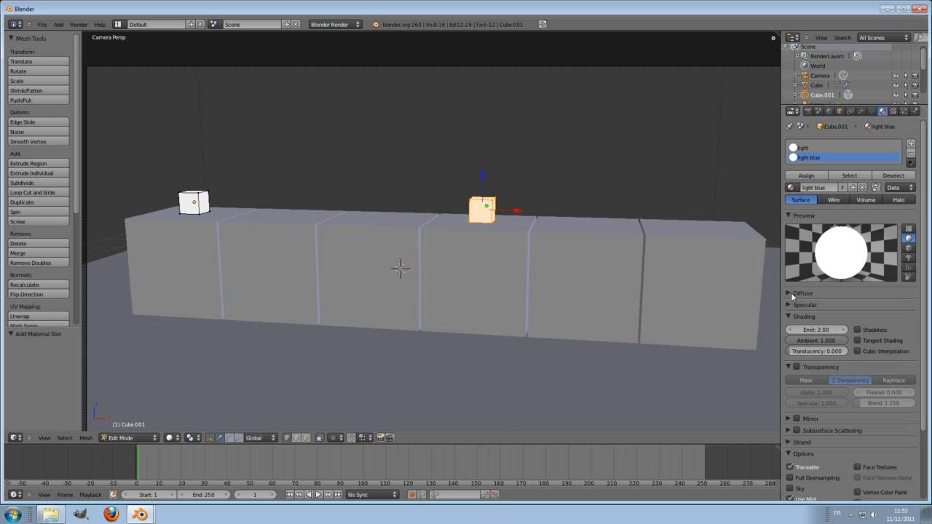
left_click(802, 176)
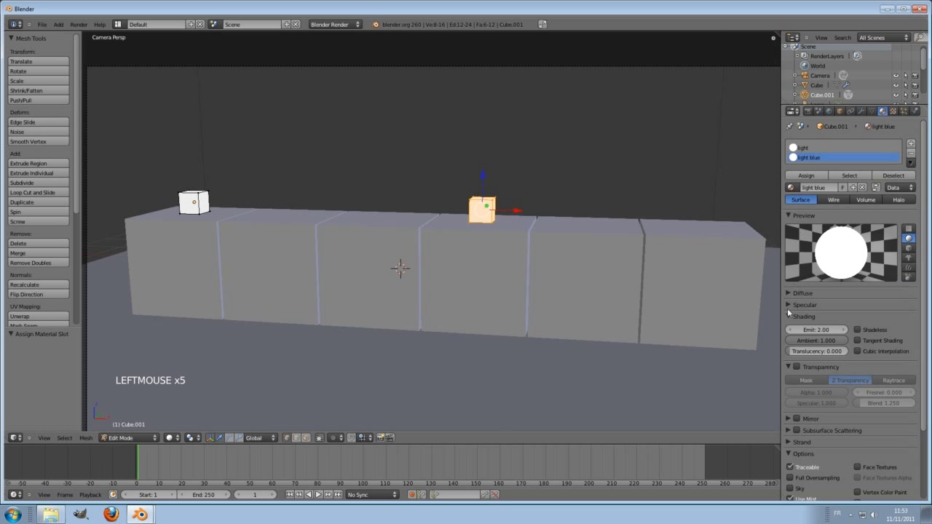
Step: Make the light blue material's diffuse and specular colours blue
left_click(791, 293)
left_click(796, 306)
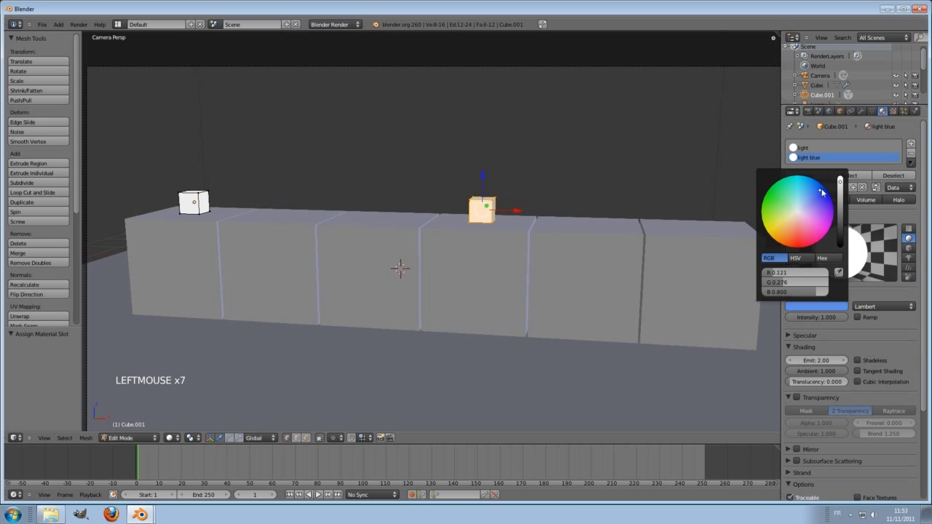
left_click(790, 337)
left_click(794, 353)
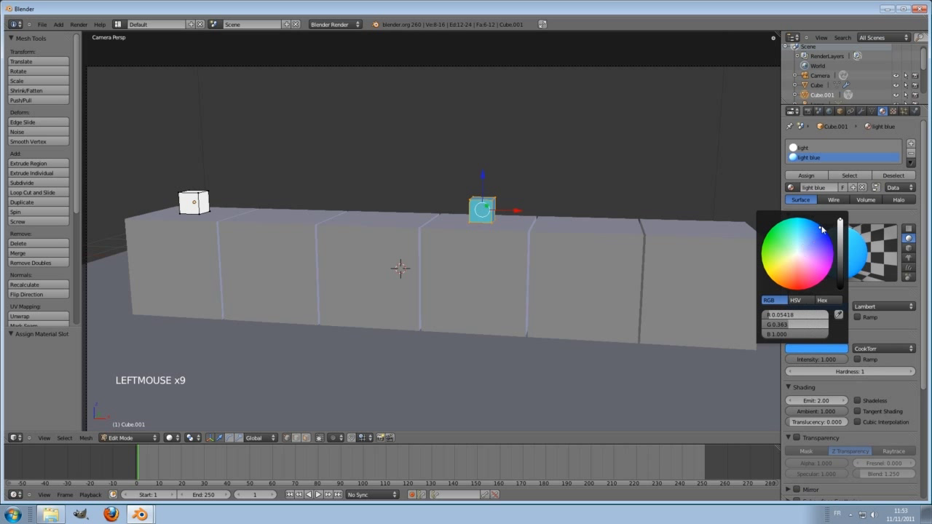
scroll("down", 3)
Step: Render the white and blue glowing cubes, then return to the 3D View
key("Tab")
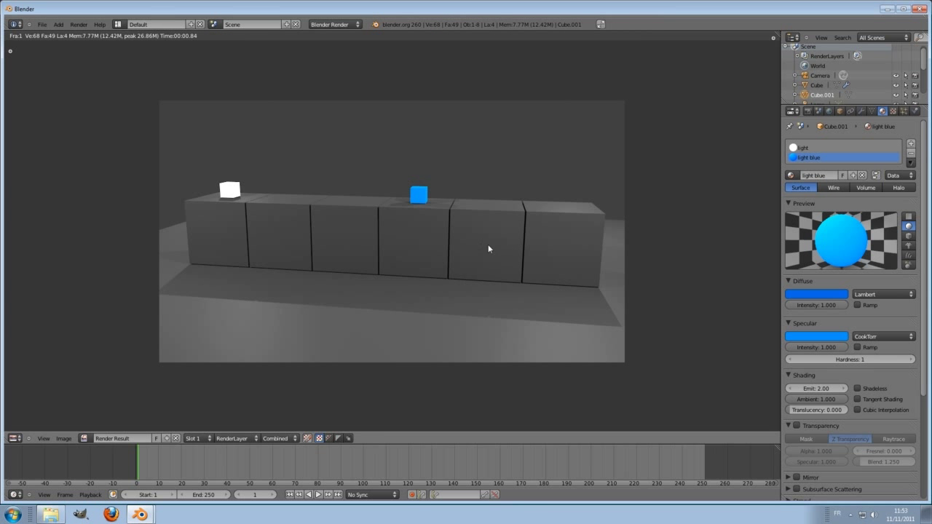
key("Escape")
scroll("up", 3)
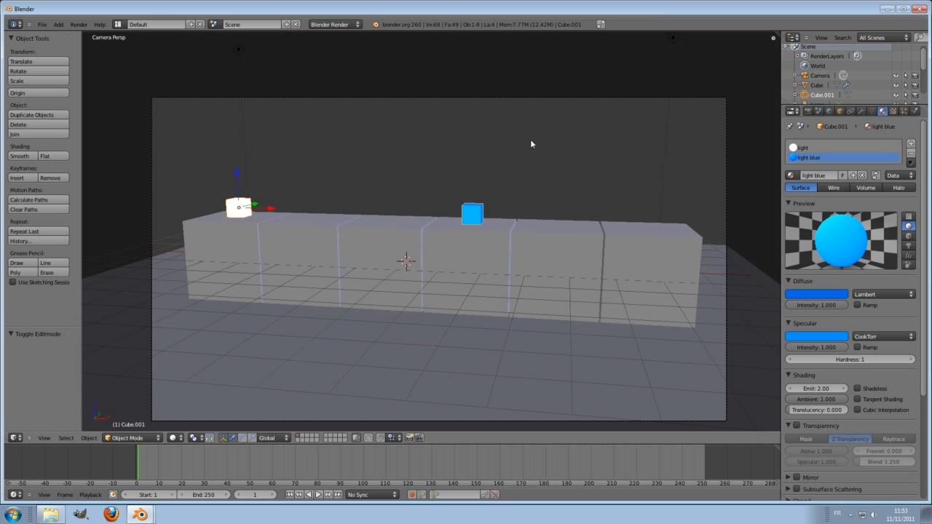
Step: Snap the cursor to the white cube and add a Spot lamp there
key("shift+s")
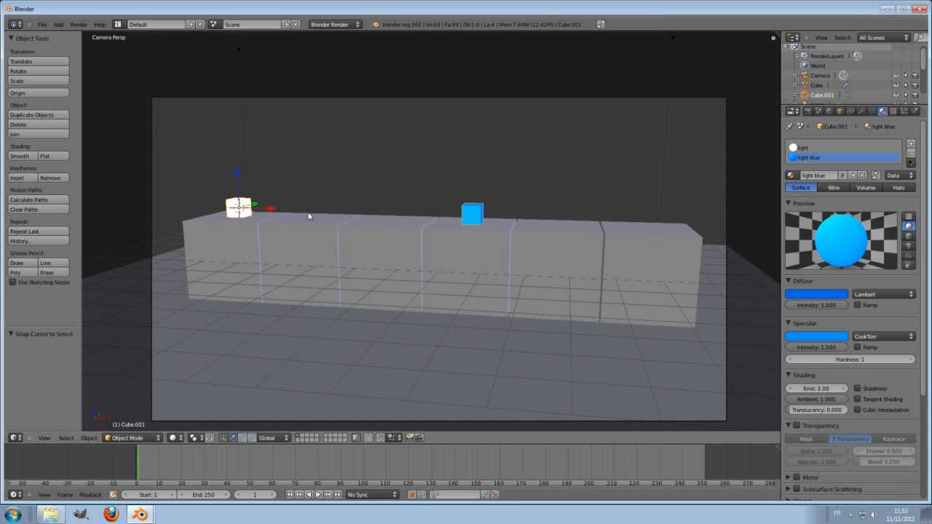
key("shift+a")
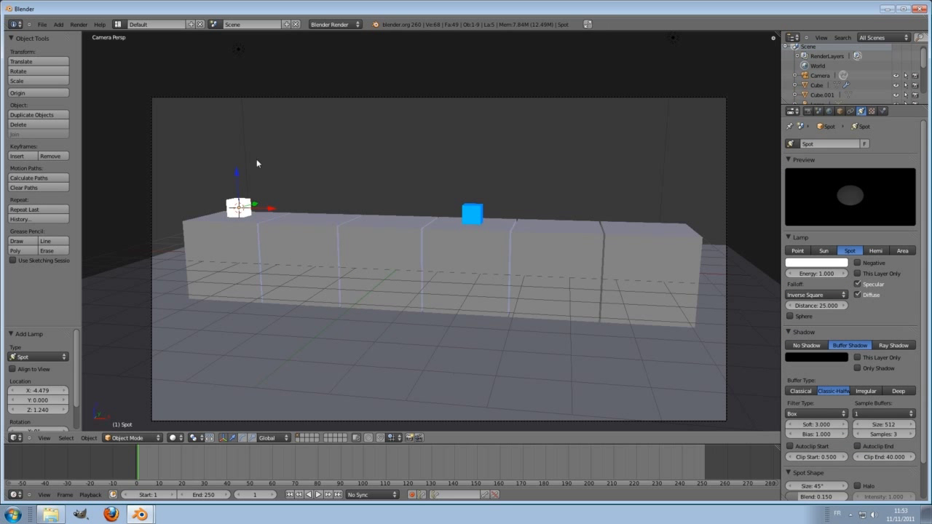
left_click(240, 178)
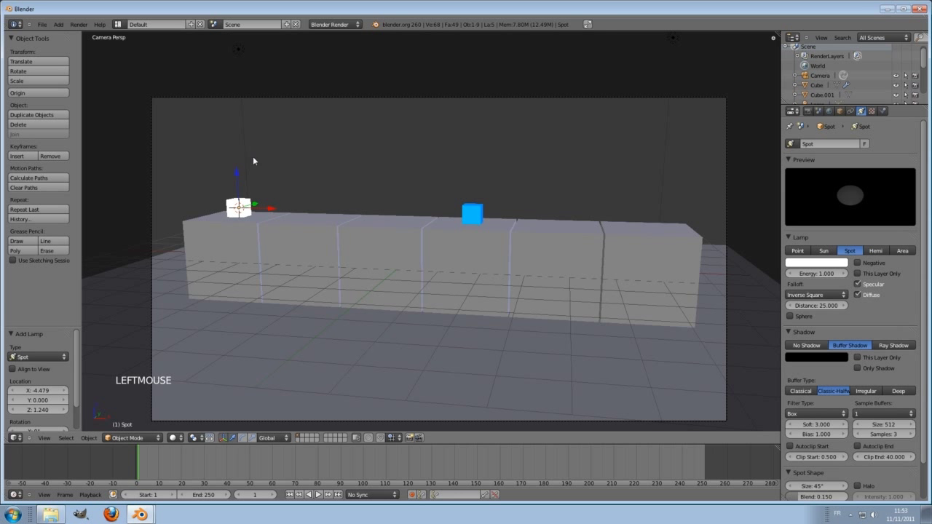
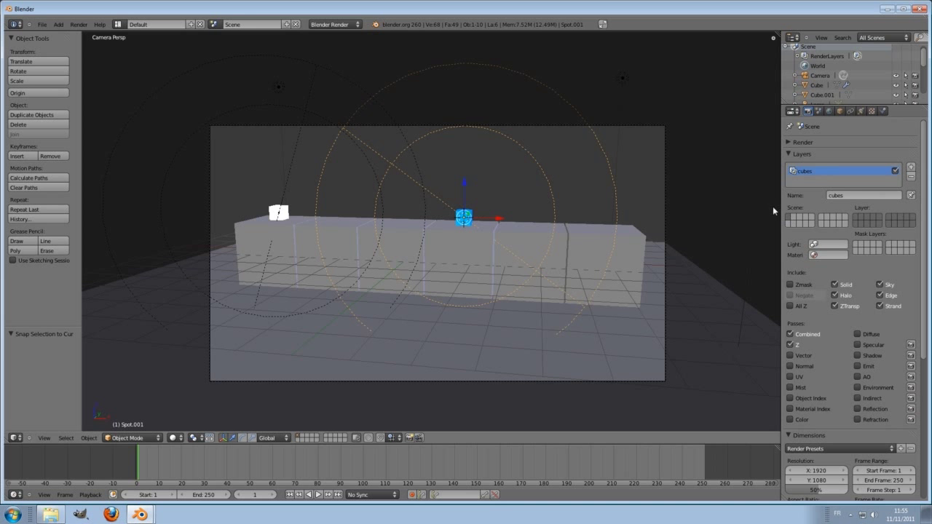
Step: Select both spot lamps and move them to a separate scene layer with M
right_click(318, 491)
key("m")
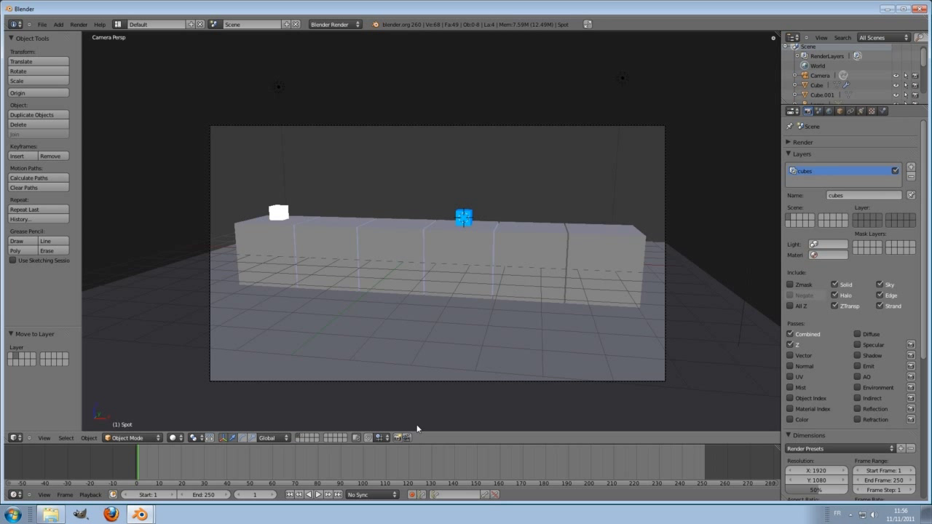
Step: Show the lamp layer with the cubes and add a render layer named 'light'
left_click(304, 437)
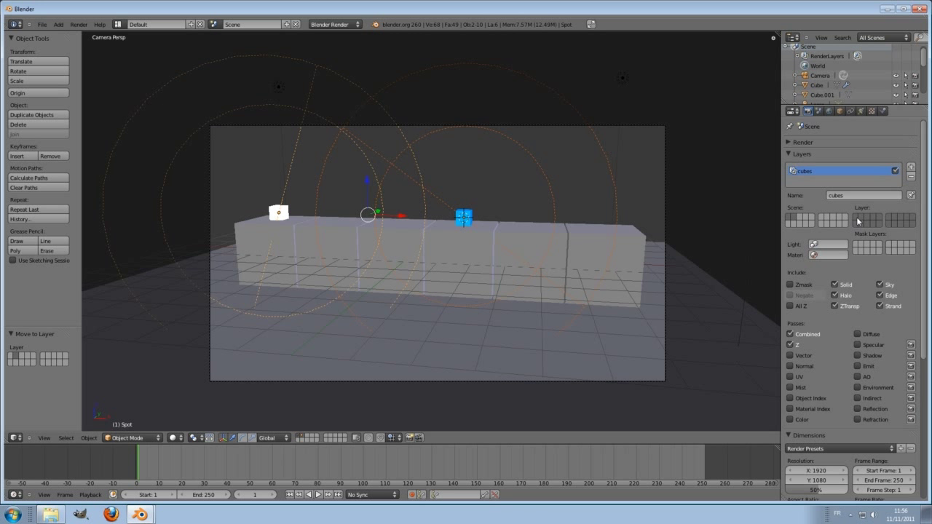
left_click(916, 167)
left_click(864, 195)
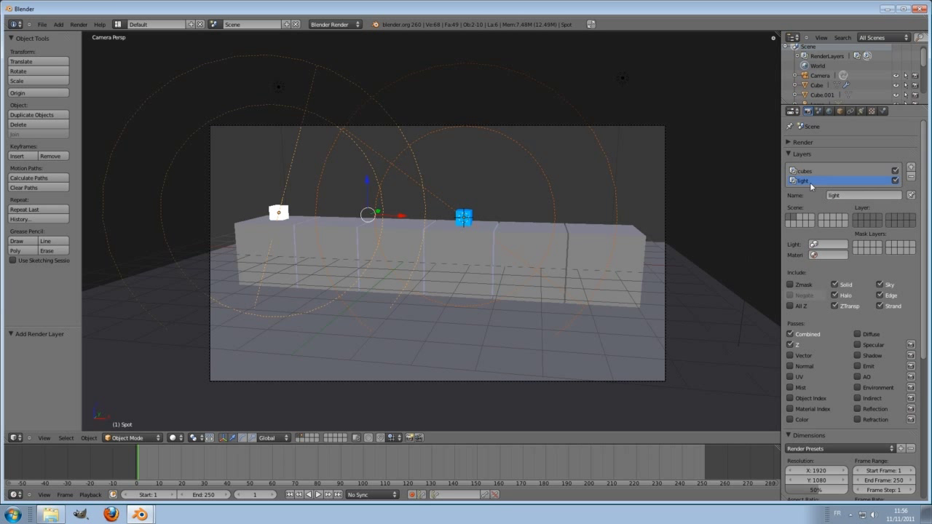
Step: Assign the lamps' scene layer to the light render layer and view only the spotlights
left_click(807, 185)
left_click(864, 218)
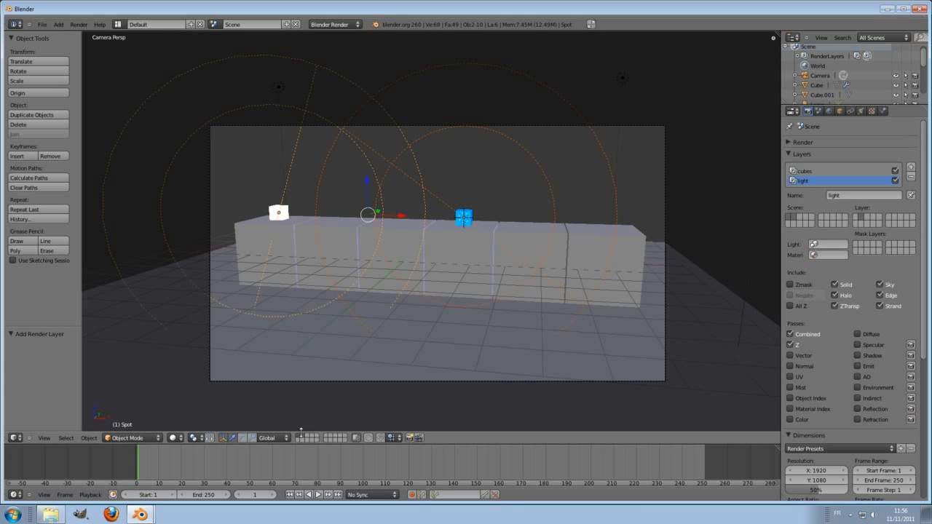
left_click(305, 435)
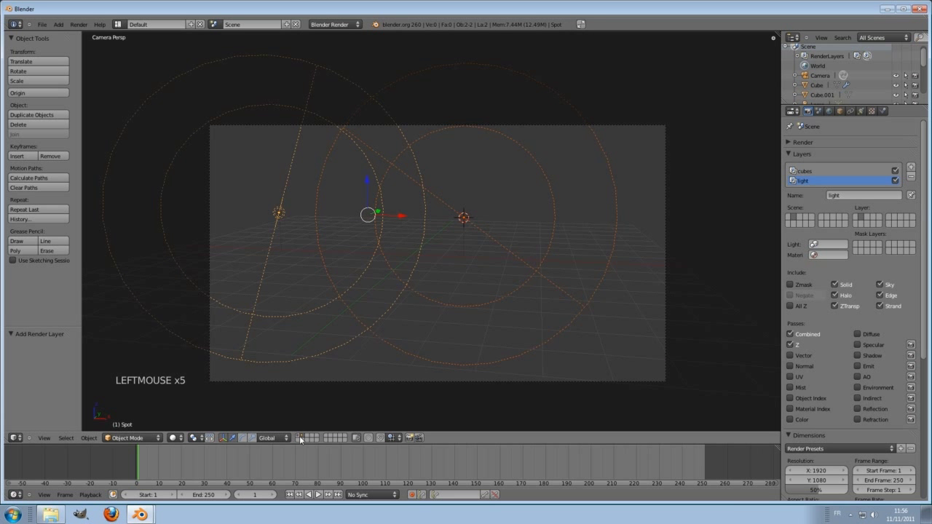
Step: Render the light layer with both scene layers shown and exclude Sky from it
left_click(300, 436)
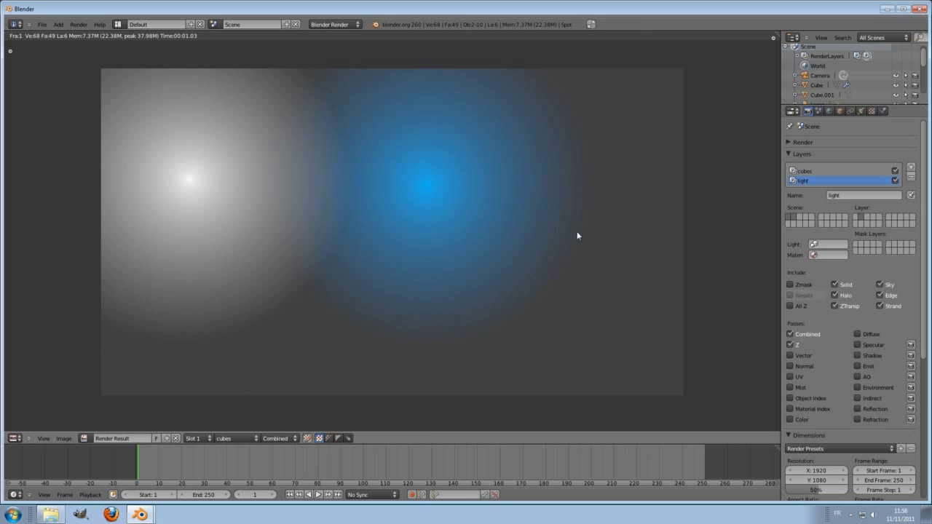
key("Escape")
left_click(883, 283)
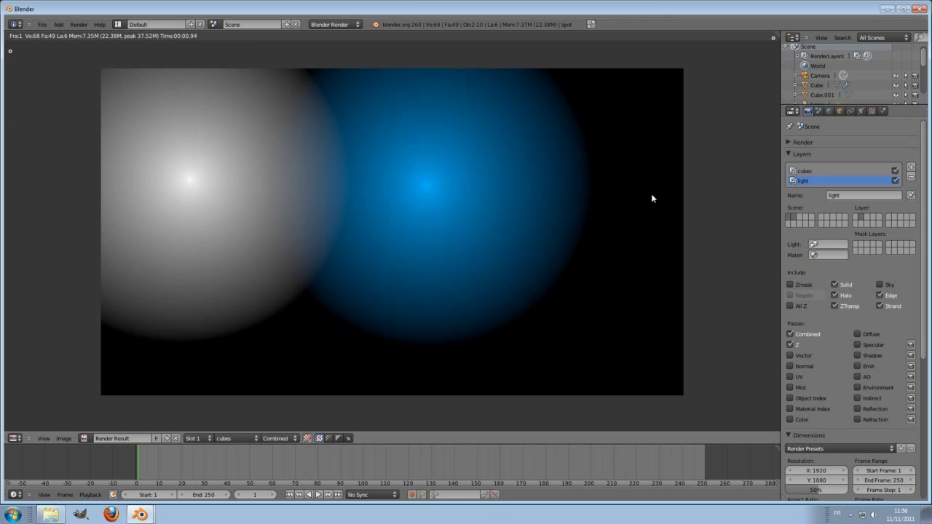
Step: Leave the render and bring up the World settings for the horizon colour
key("Escape")
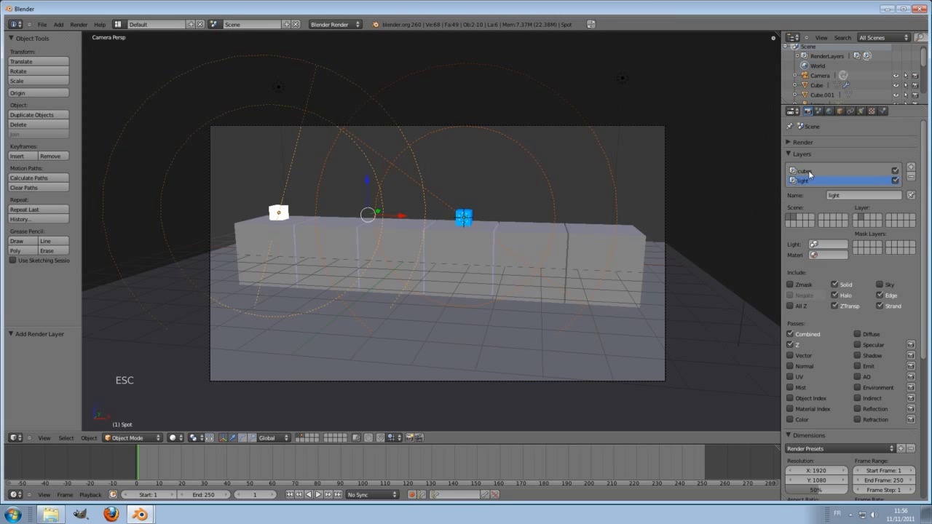
left_click(811, 172)
left_click(831, 110)
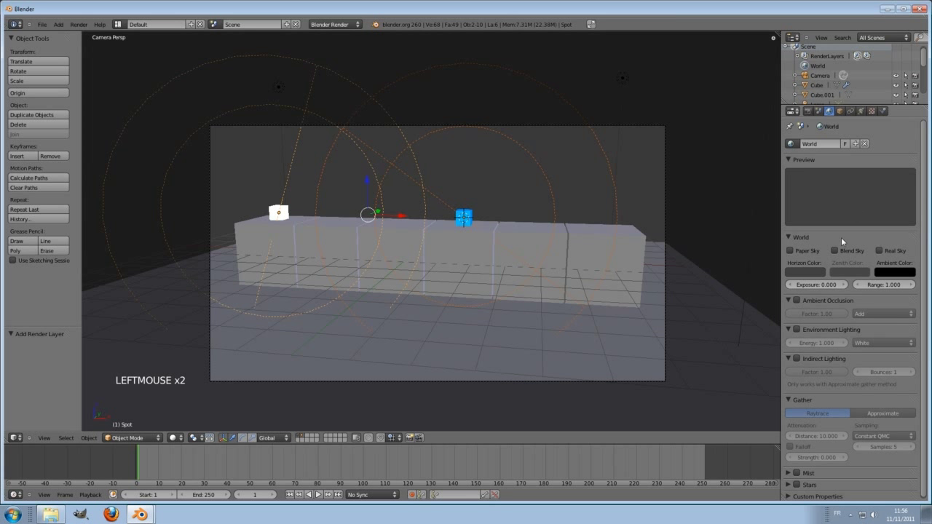